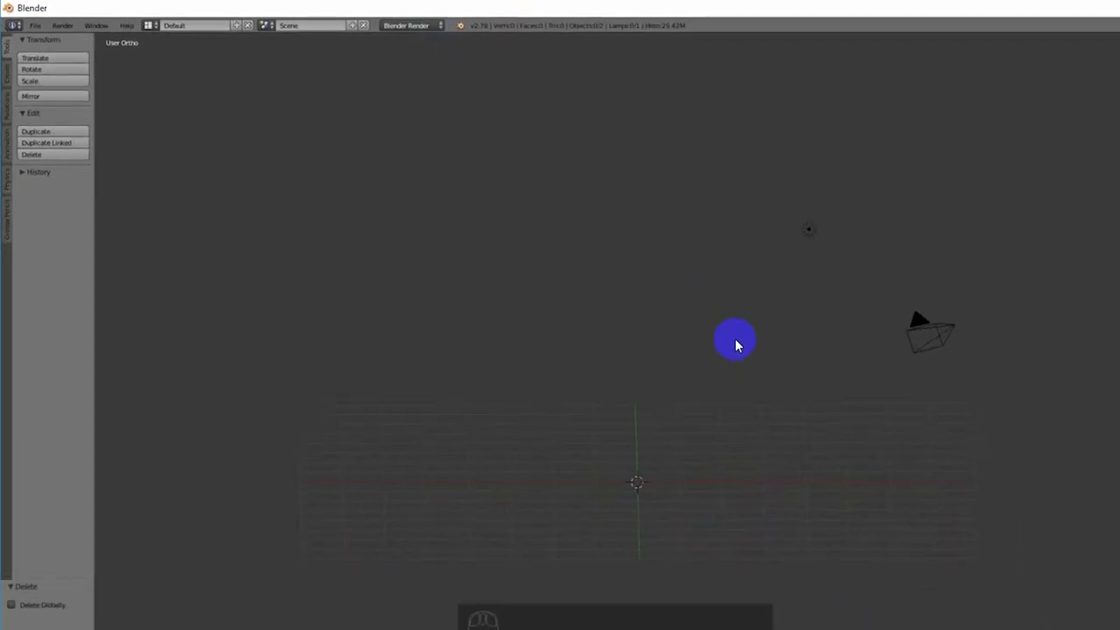
# Step: Add a Suzanne monkey head mesh to the scene via the Add menu
pyautogui.press('shift+a')
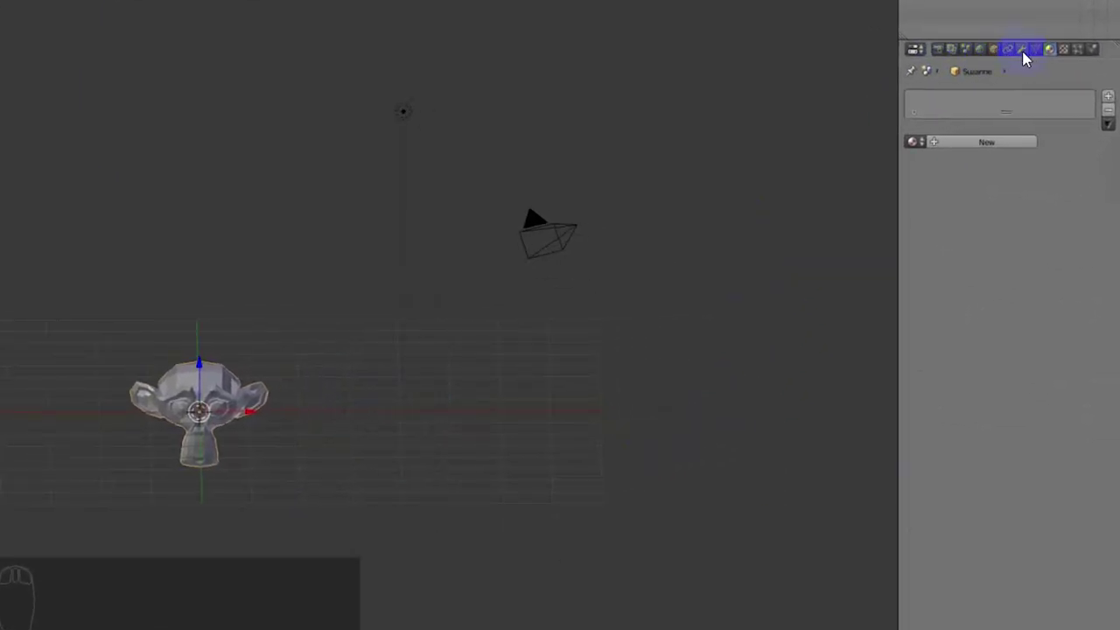
# Step: Add a Subdivision Surface modifier to Suzanne with view level 1 and render level 2
pyautogui.moveTo(1022, 55); pyautogui.dragTo(861, 335)
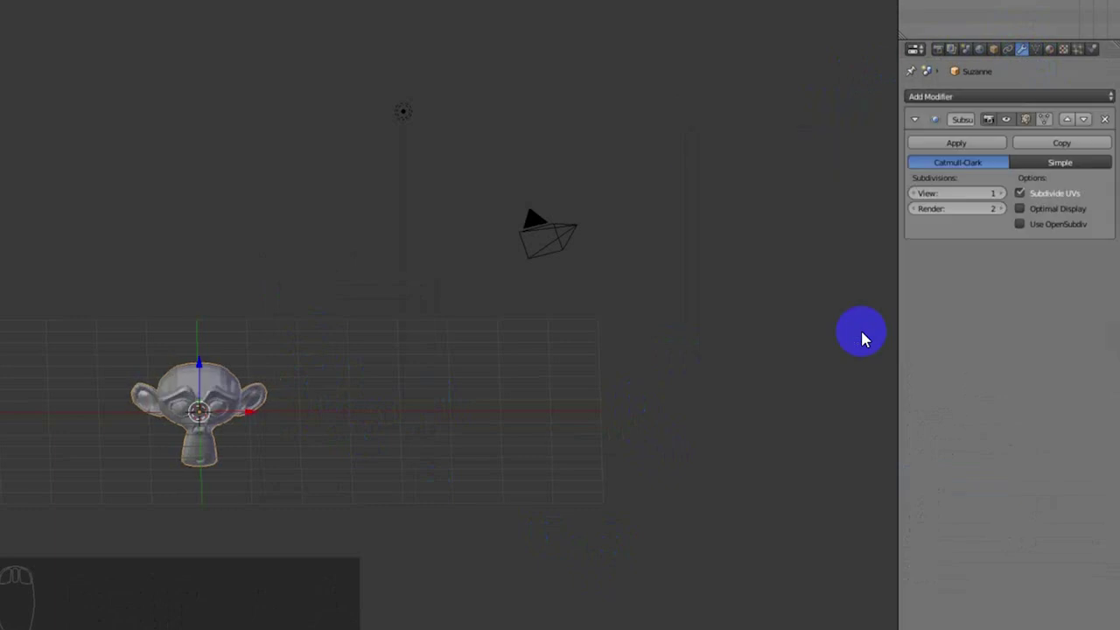
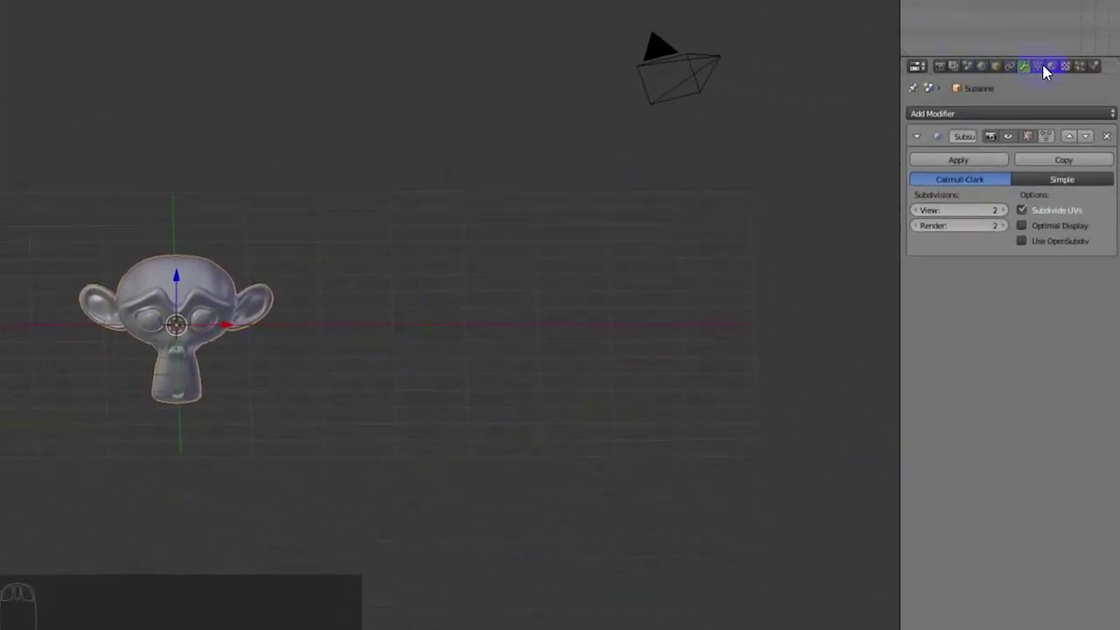
# Step: Create a new material for Suzanne with a magenta diffuse colour and render a test frame
pyautogui.moveTo(1055, 72); pyautogui.dragTo(1025, 158)
pyautogui.moveTo(1026, 159); pyautogui.dragTo(760, 410)
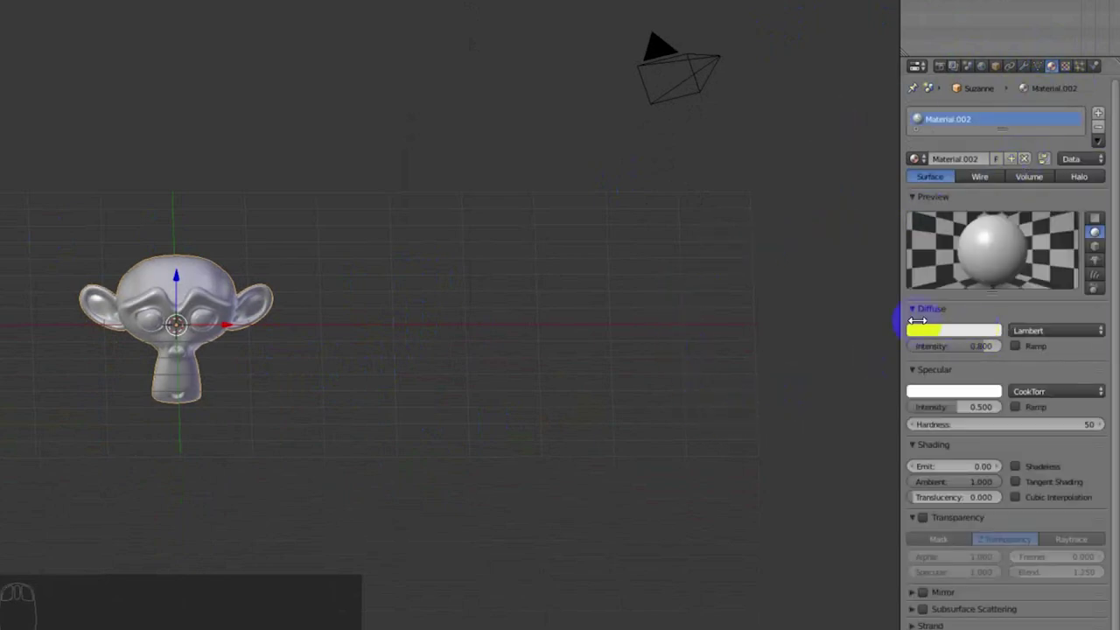
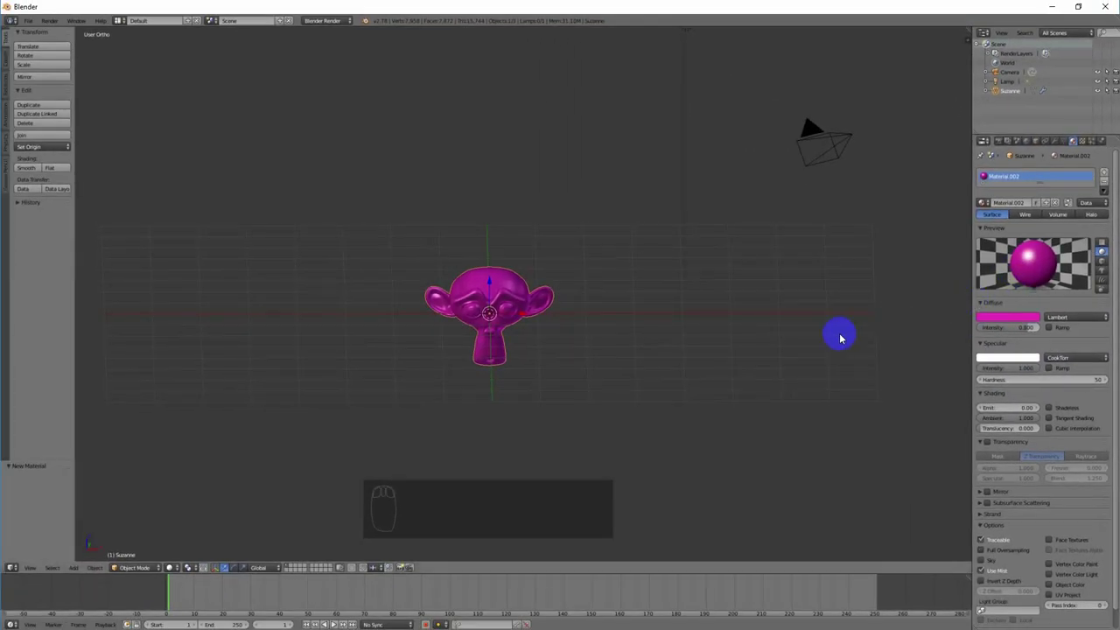
pyautogui.press('F12')
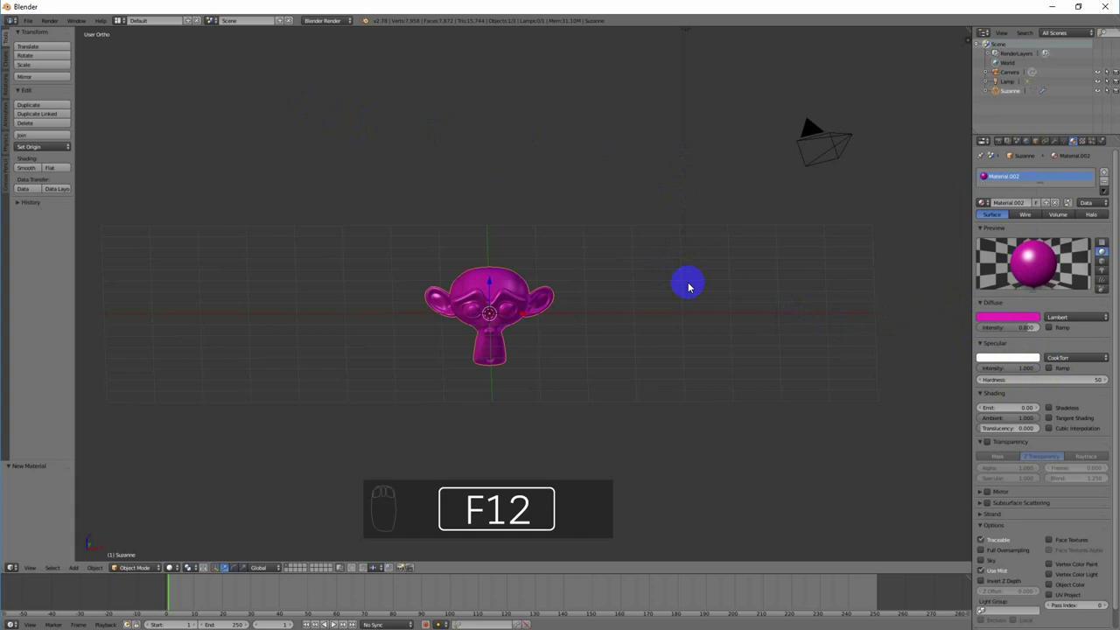
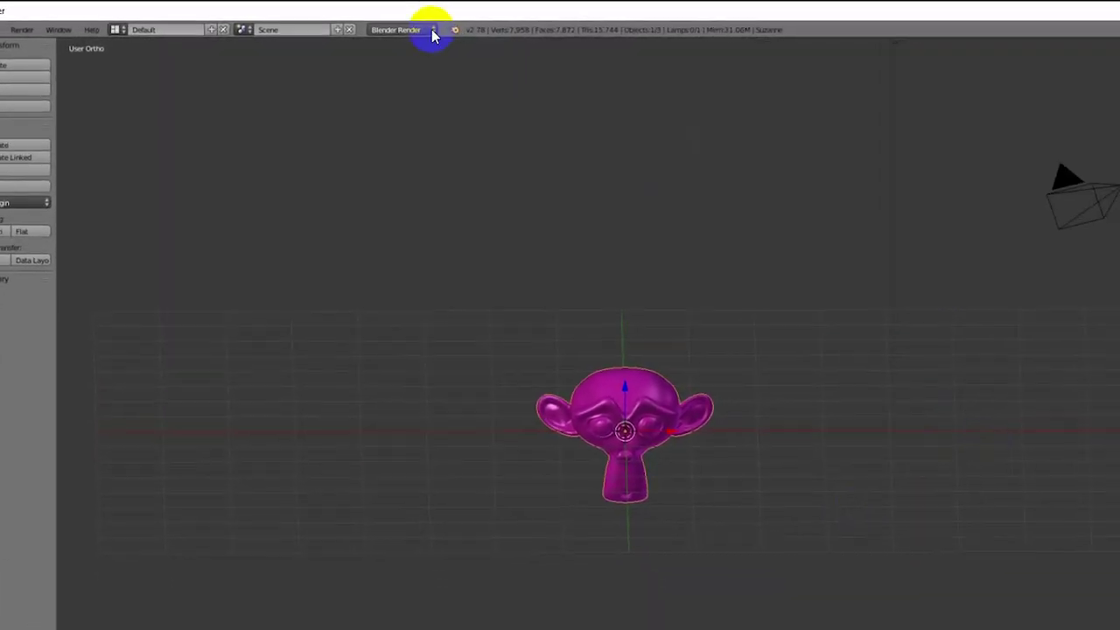
# Step: Switch the render engine to Cycles Render and render the magenta monkey head
pyautogui.moveTo(420, 60); pyautogui.dragTo(389, 65)
pyautogui.press('F12')
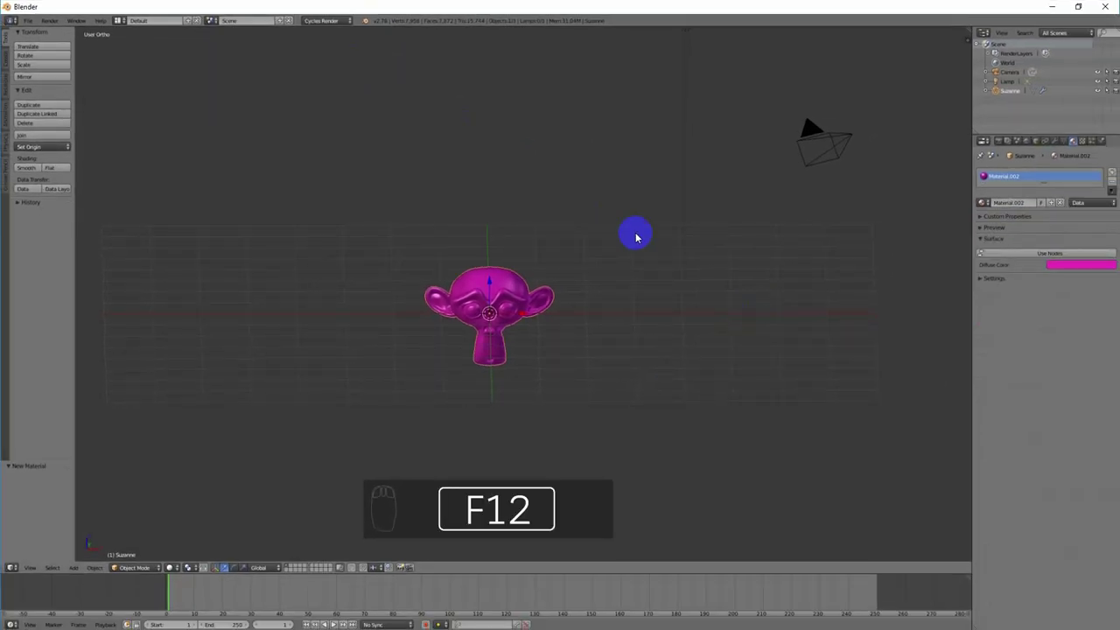